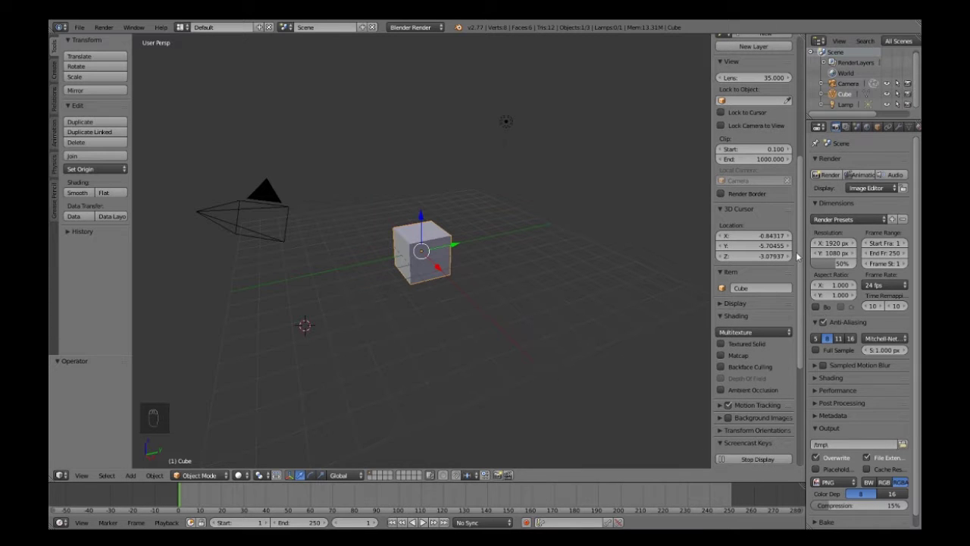
- Delete the default cube and add a filled circle mesh (Triangle Fan fill)
drag(419, 273, 419, 273)
key(x)
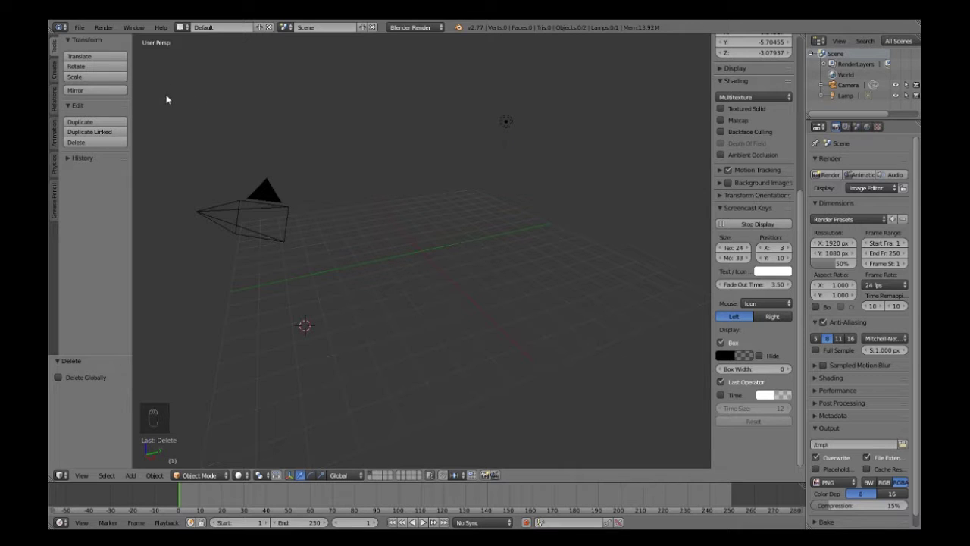
drag(57, 73, 107, 91)
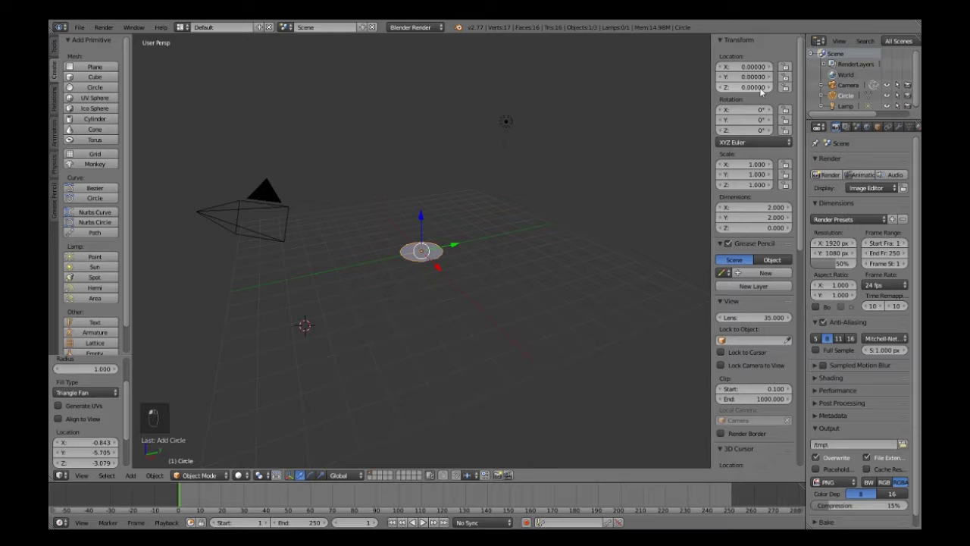
- Centre the circle at location 0,0,0 and enter Edit Mode on its vertices
drag(481, 225, 477, 320)
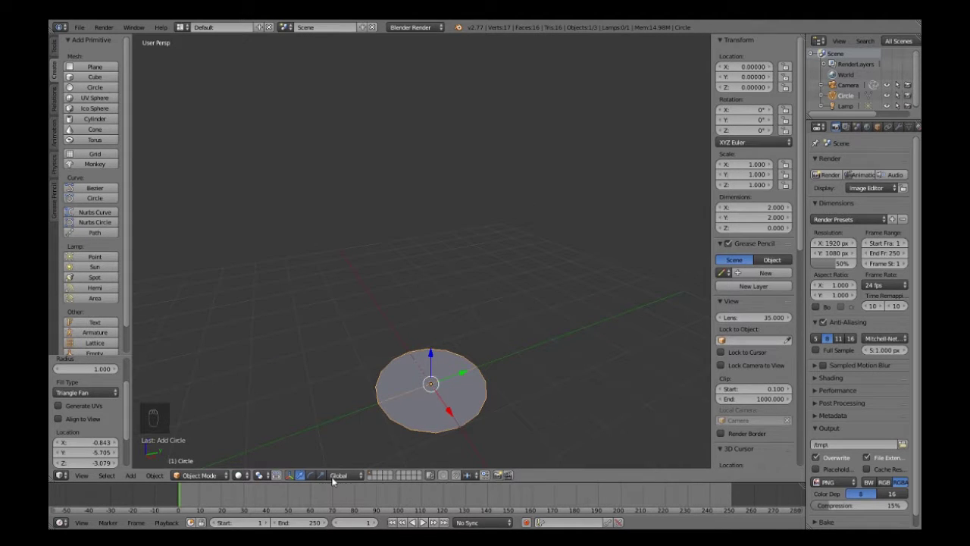
drag(314, 481, 249, 478)
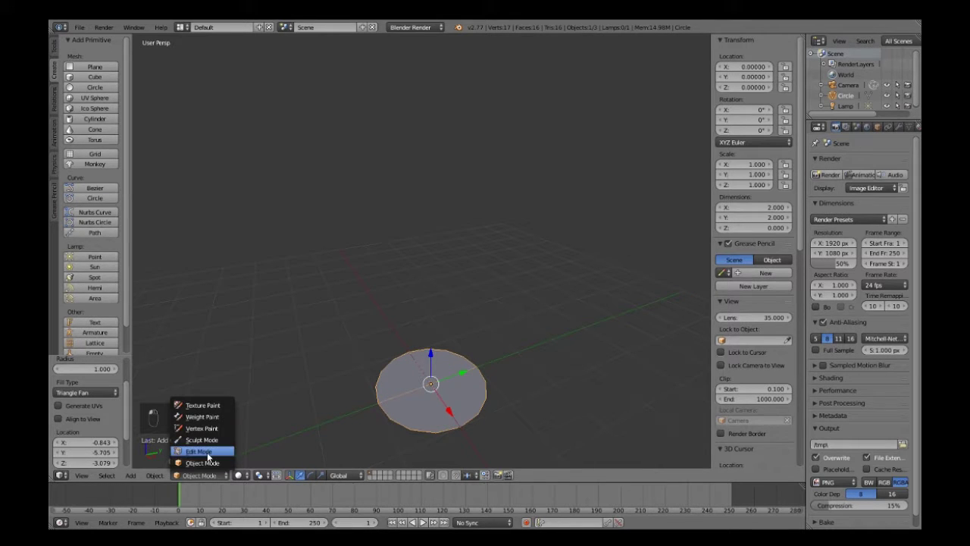
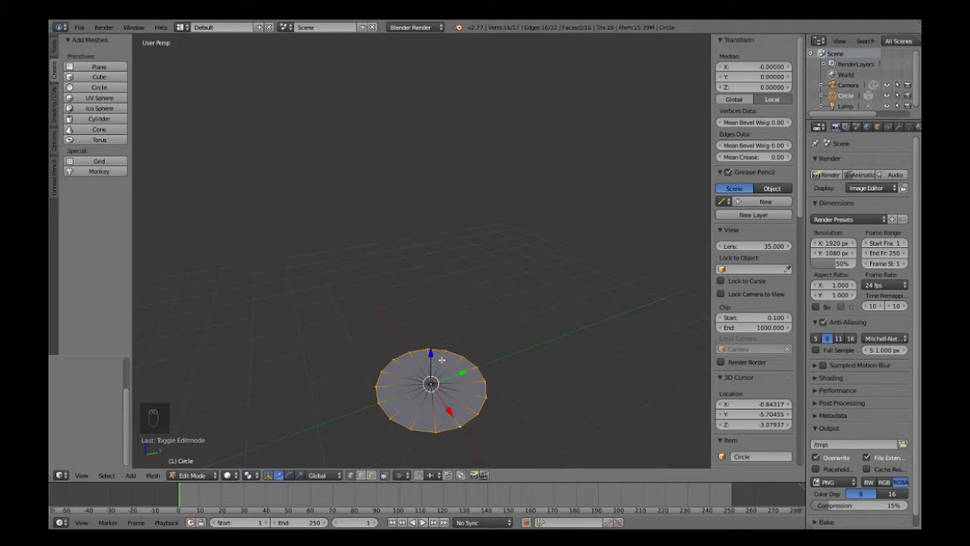
- Extrude the circle upward along Z into an open cylinder about 3.73 units tall
key(e)
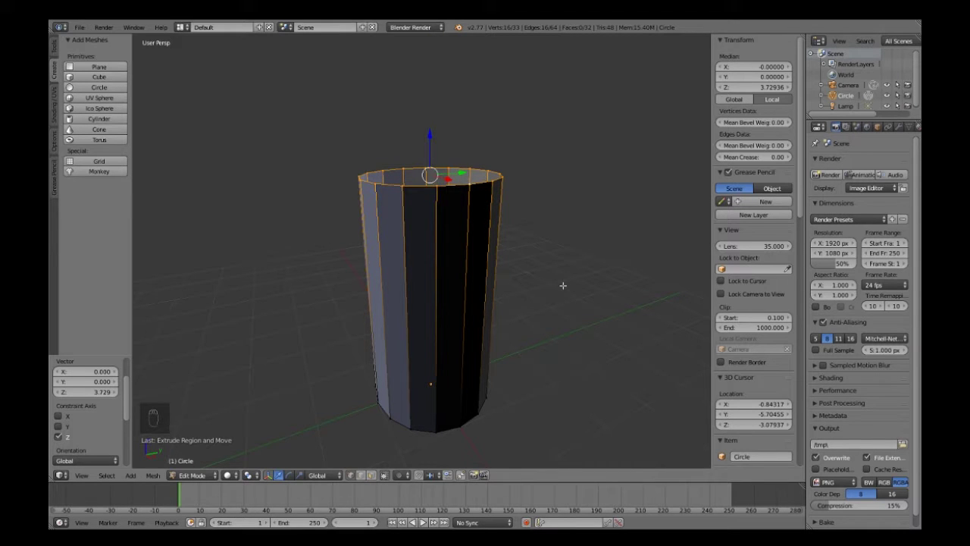
key(KP_Enter)
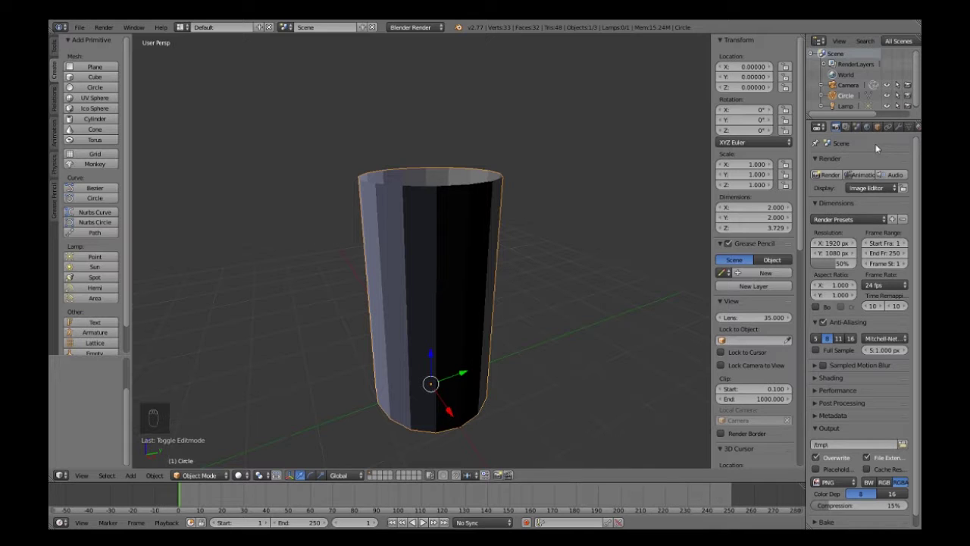
- Add a Solidify modifier with Thickness 0.01 and Fill Rim, applied to the walls
drag(903, 130, 716, 334)
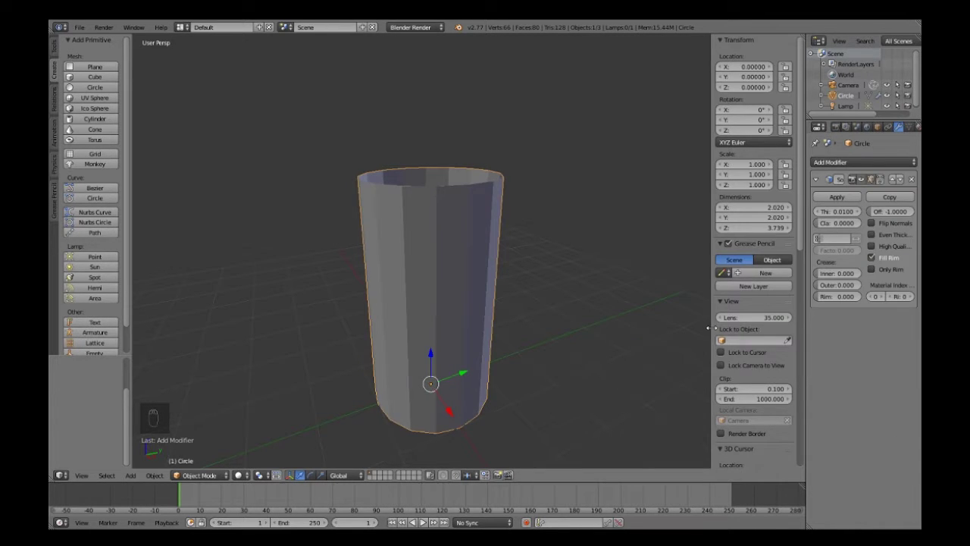
drag(531, 213, 837, 167)
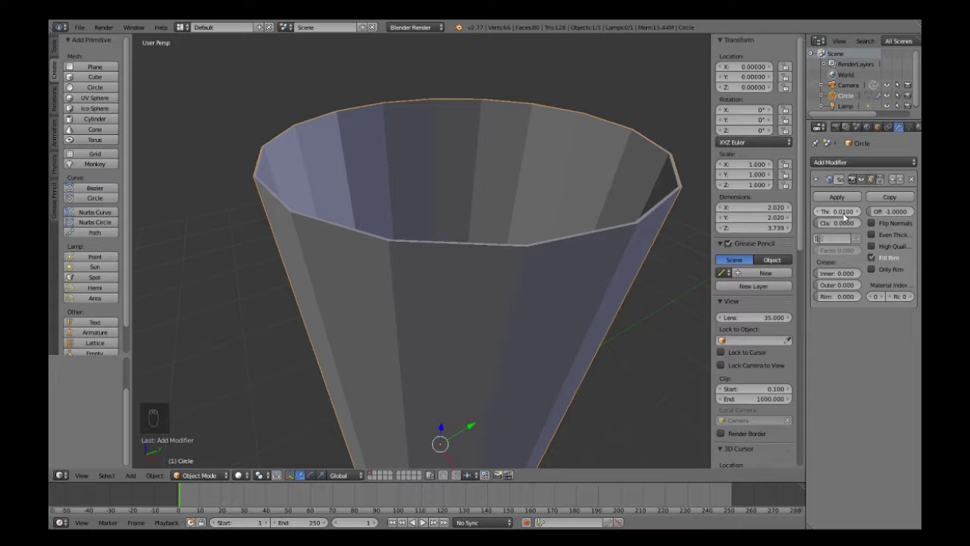
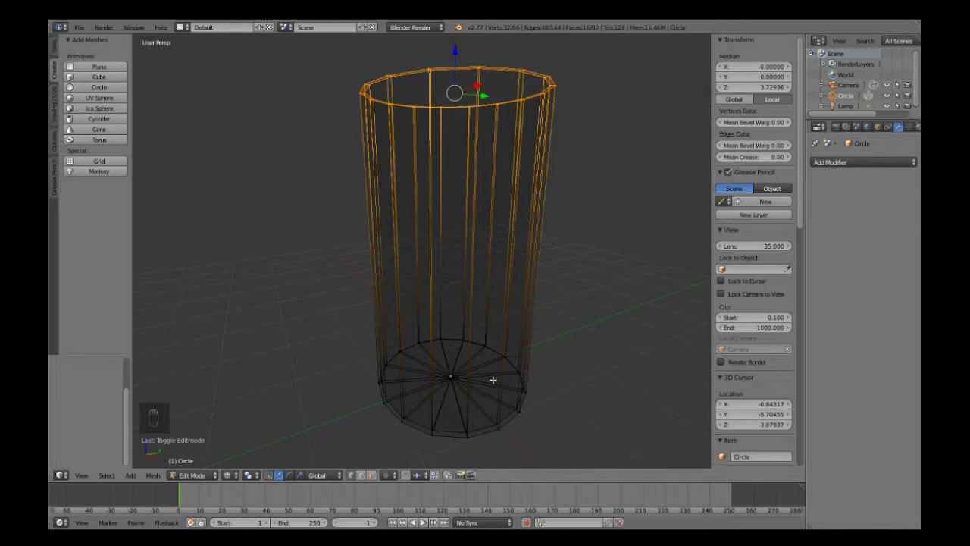
- Switch to an orthographic front view in wireframe and clear the vertex selection
key(KP_5)
key(KP_2)
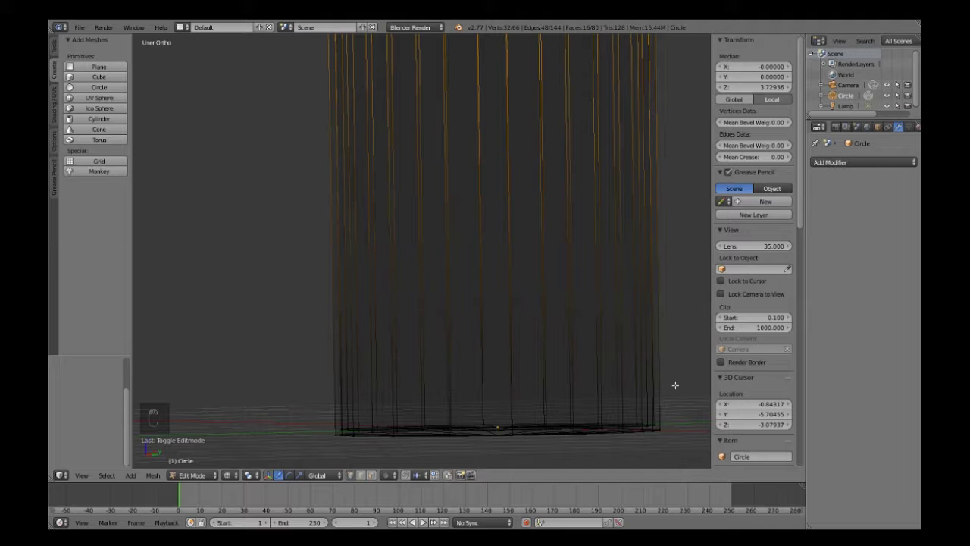
key(b)
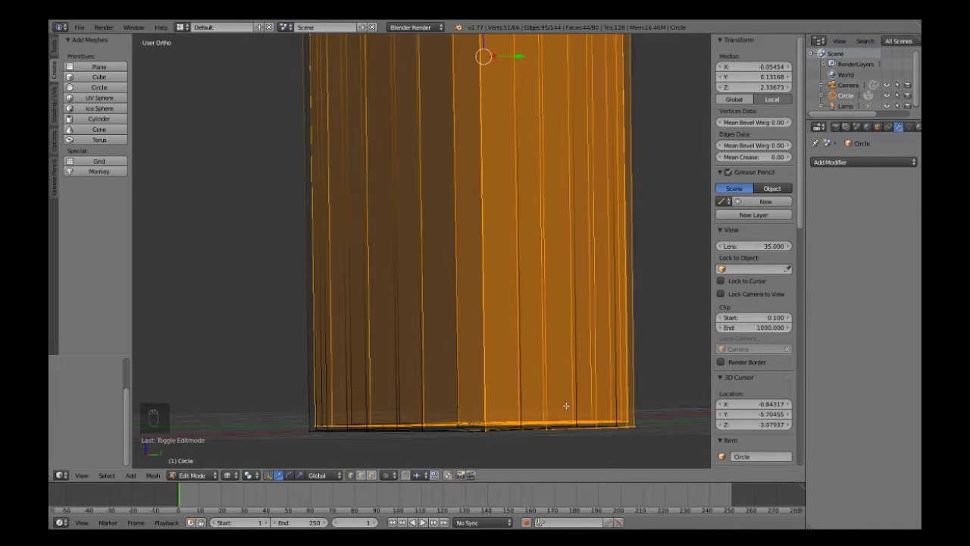
key(a)
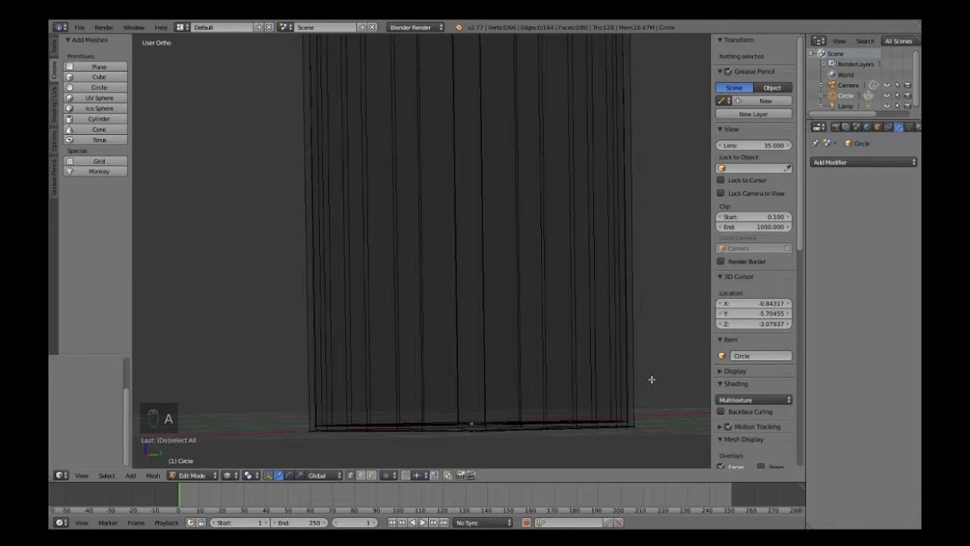
- Box-select the inner bottom vertices and raise them about 0.24 units for a thick base
key(b)
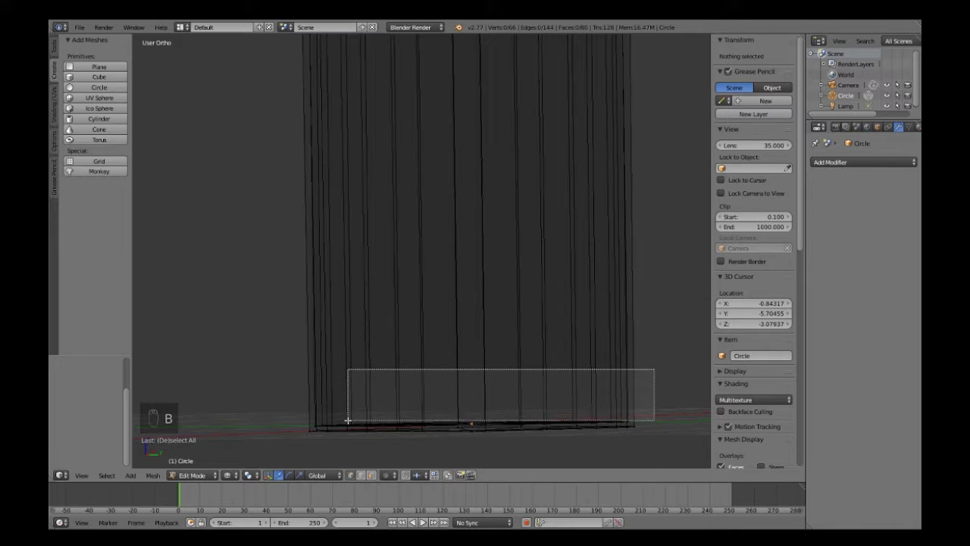
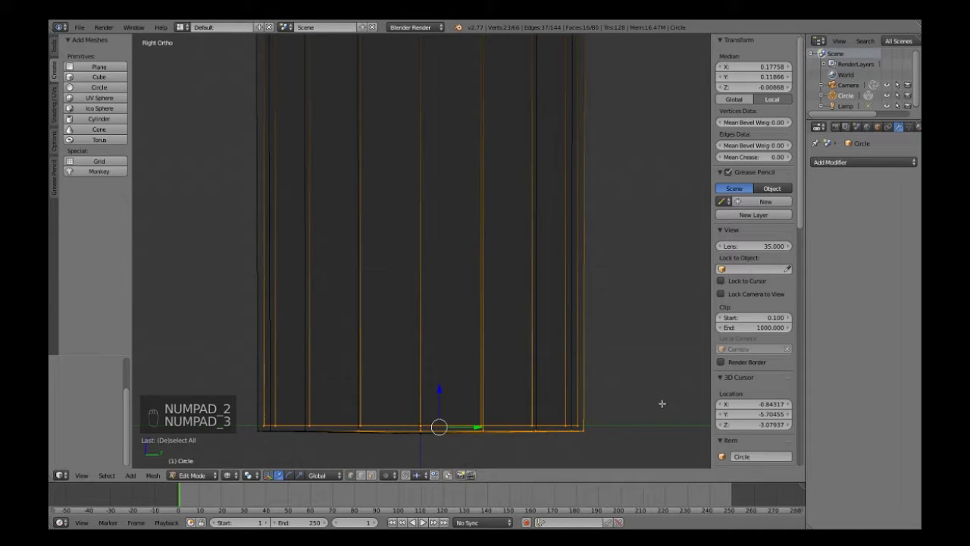
key(a)
key(b)
key(b)
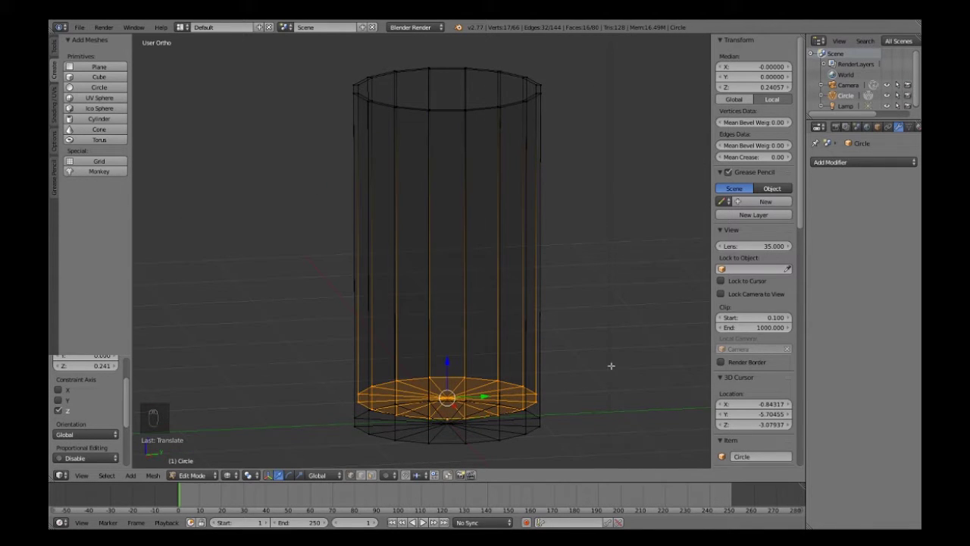
- Add a Subdivision Surface modifier to smooth the glass
key(a)
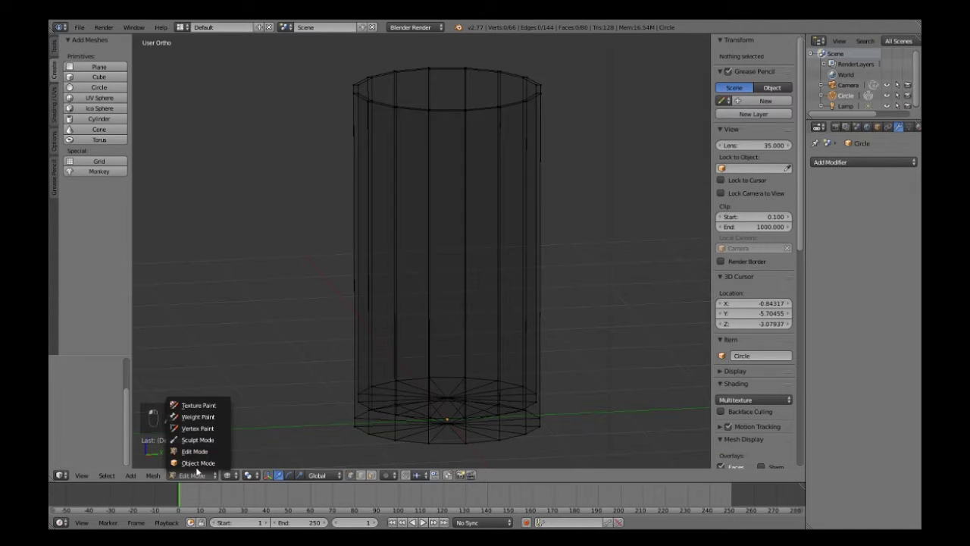
key(a)
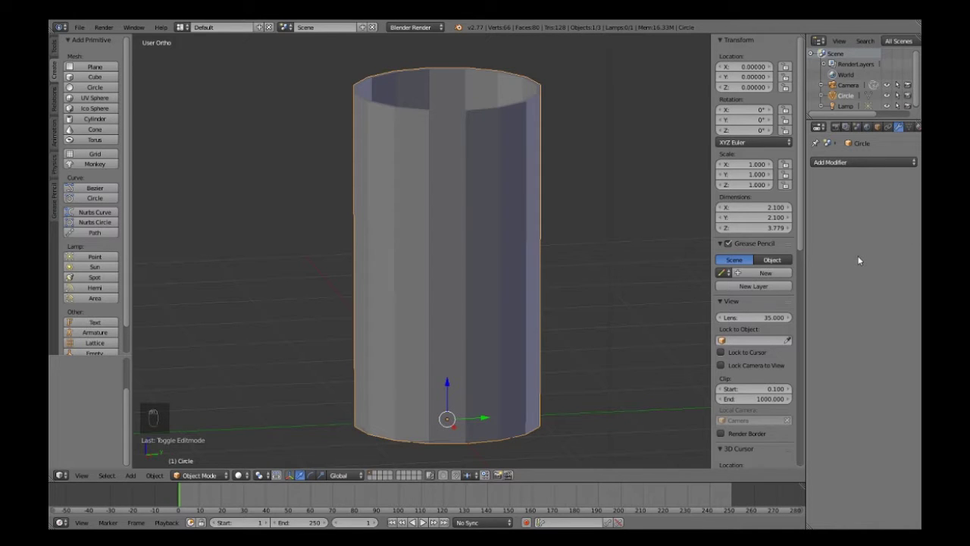
drag(59, 50, 741, 332)
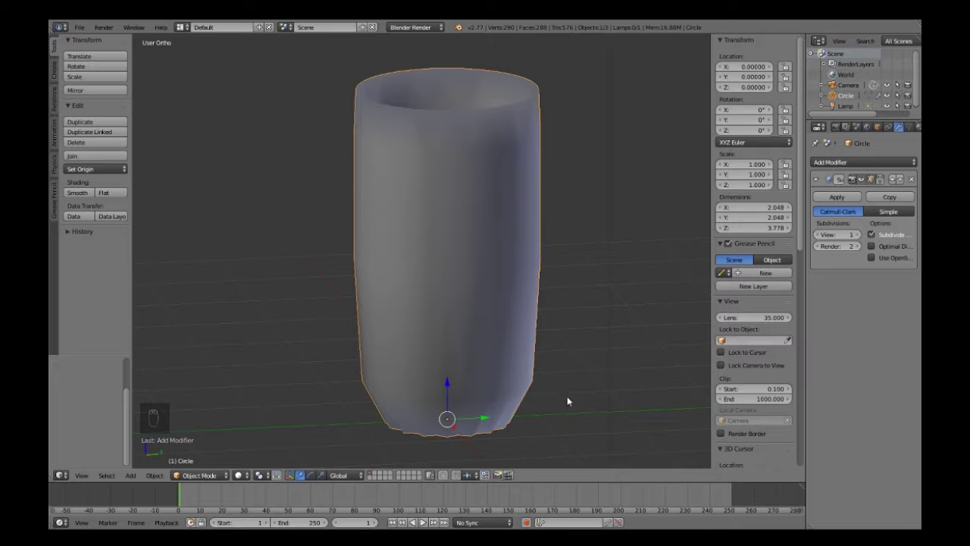
- Cut a new edge loop (Ctrl+R) around the walls and slide it toward the rim
drag(551, 412, 427, 404)
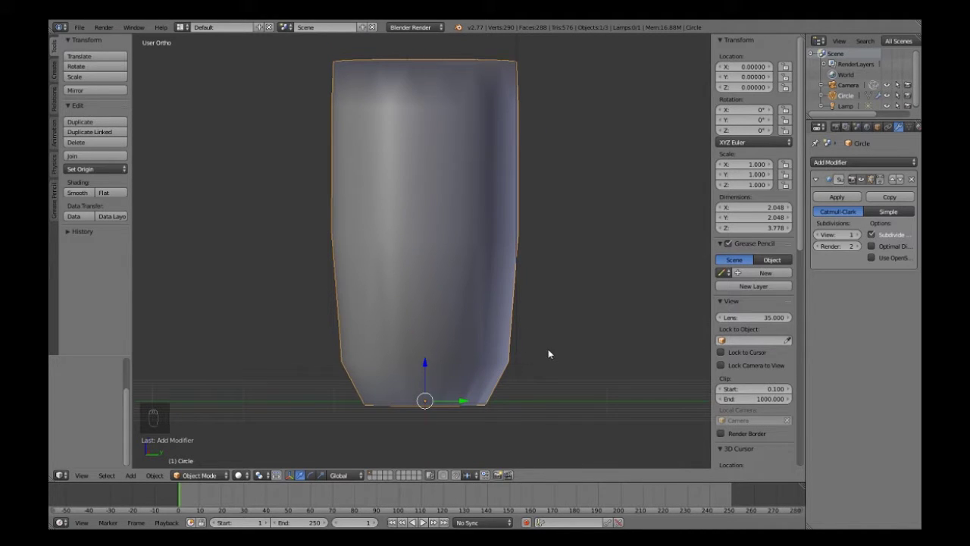
drag(575, 351, 252, 479)
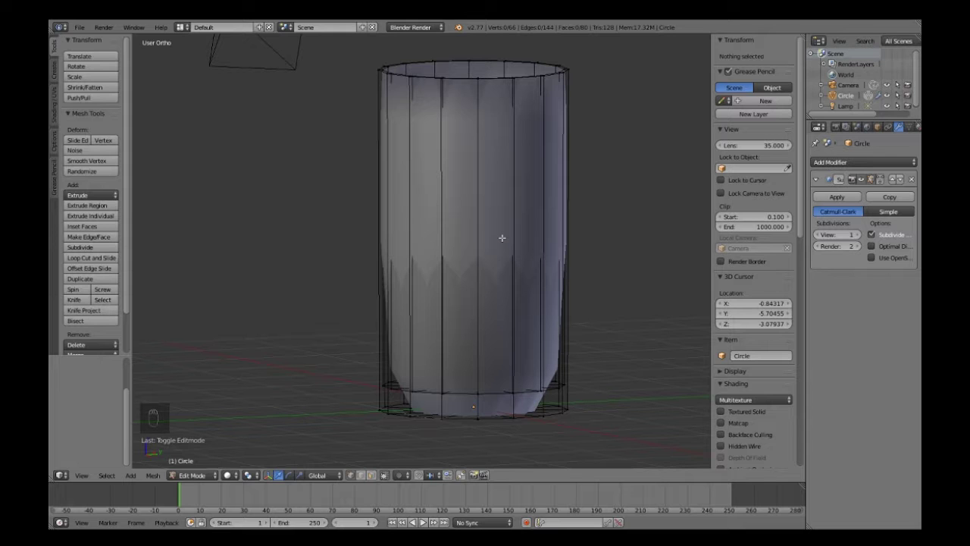
key(ctrl+r)
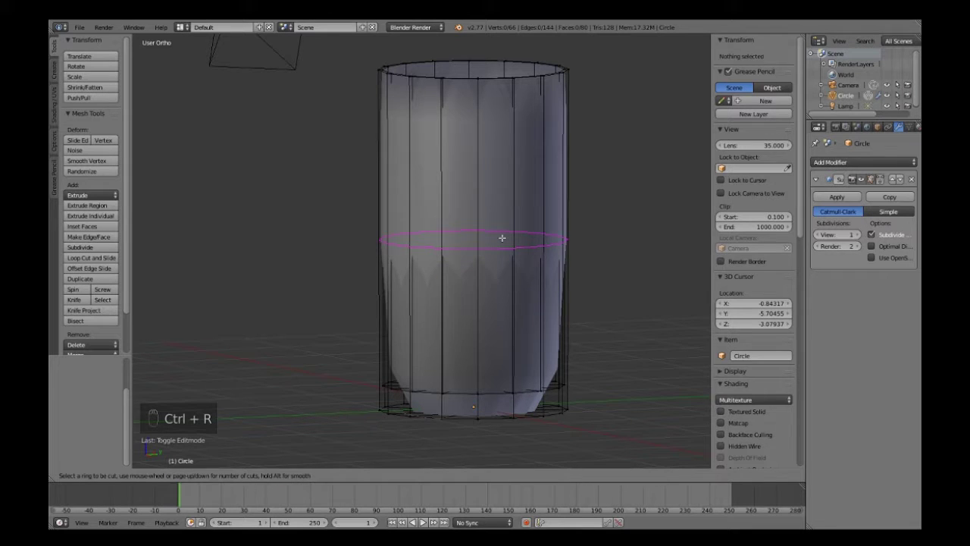
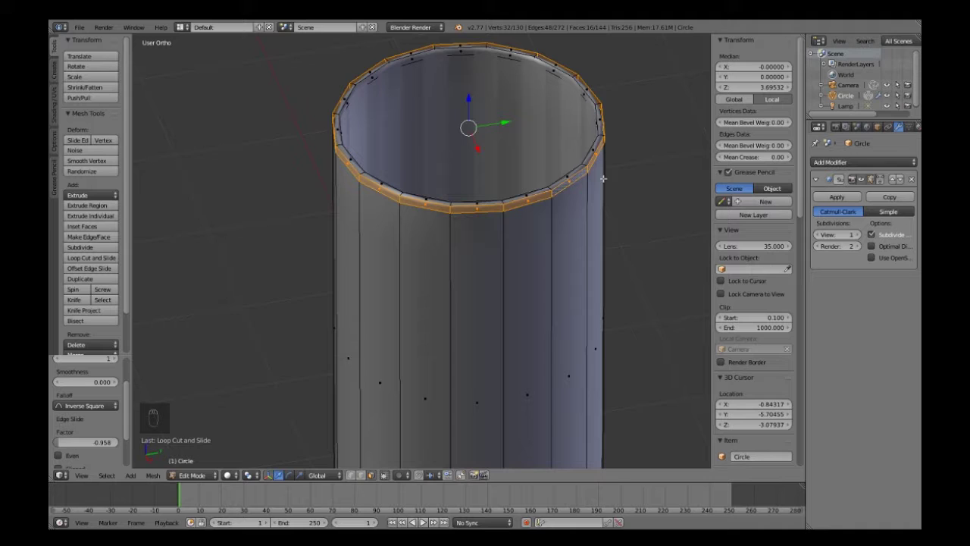
- Scale the rim faces slightly wider, extrude them and scale outward into a flared lip
key(s)
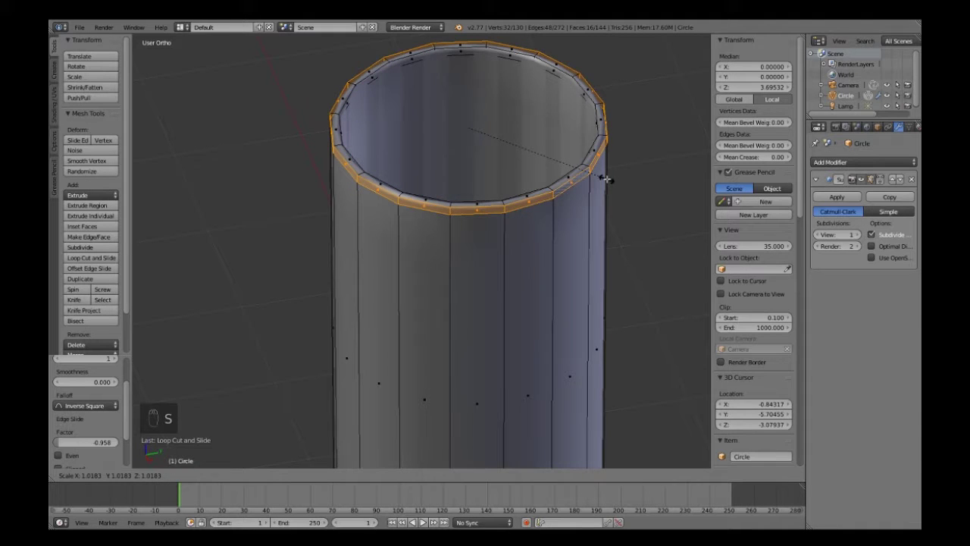
key(ctrl+z)
key(e)
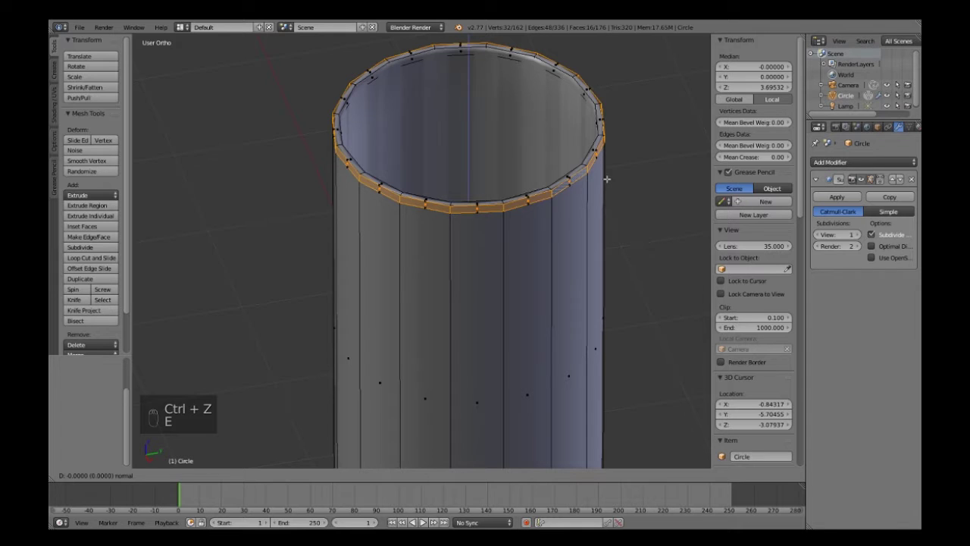
key(s)
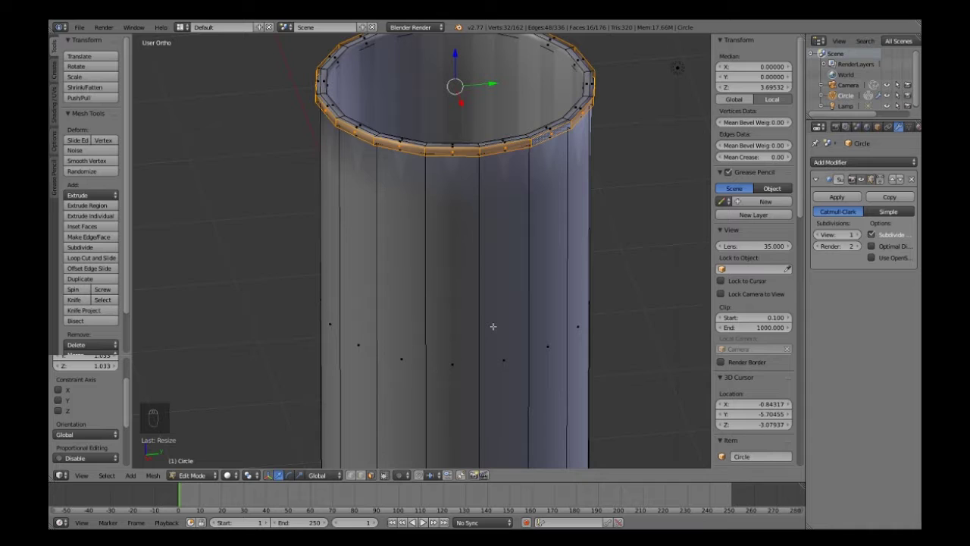
- Return to Object Mode and view the smoothed glass with its lip
key(a)
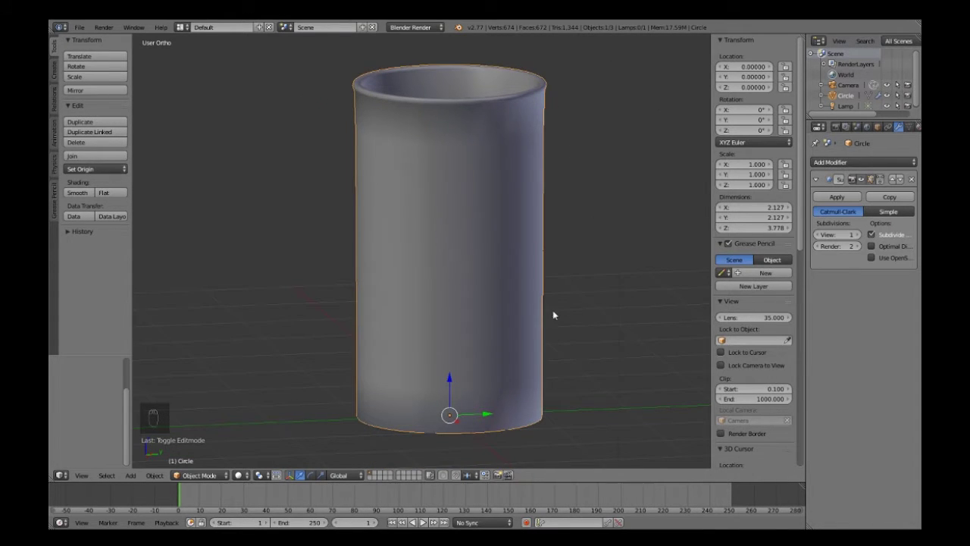
middle_click(554, 335)
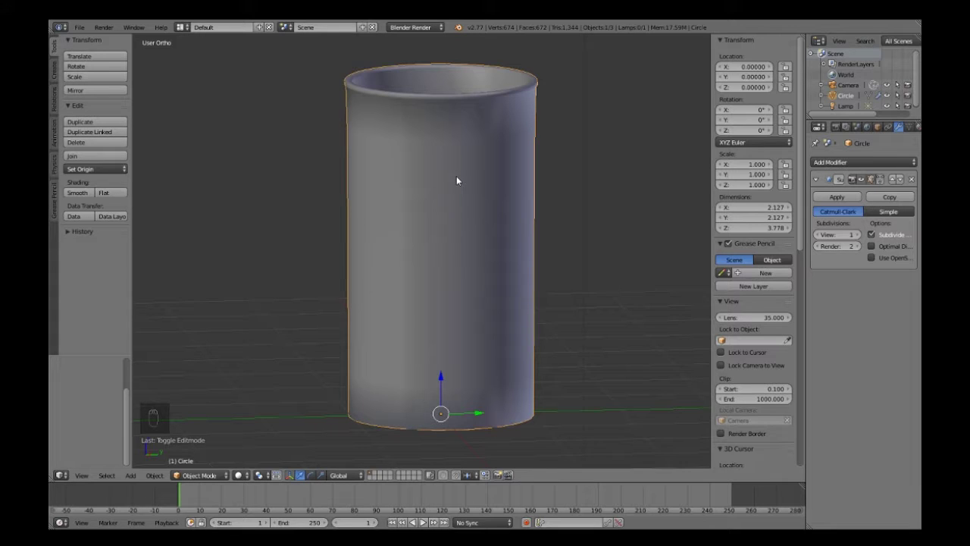
- Add two horizontal loop cuts down the walls and widen the upper one into a bulge
key(ctrl+r)
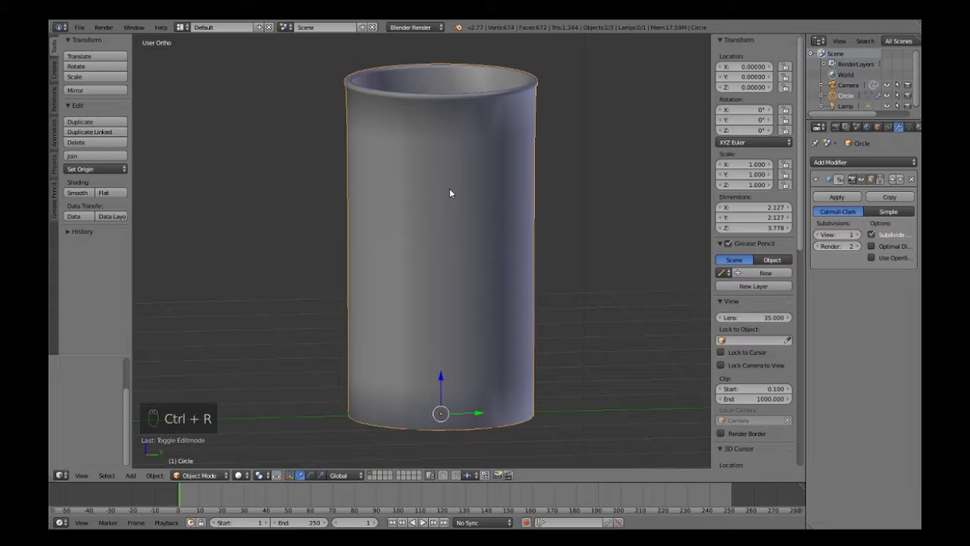
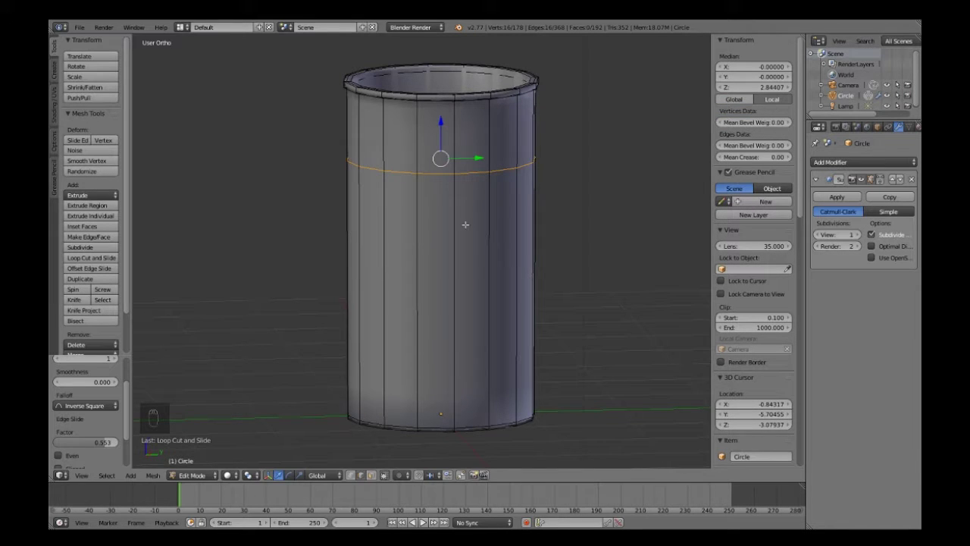
key(ctrl+r)
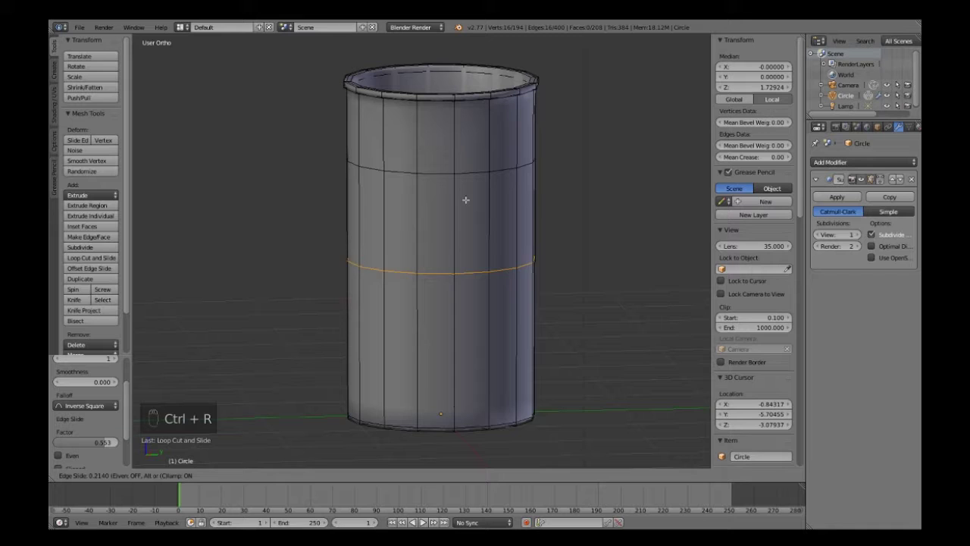
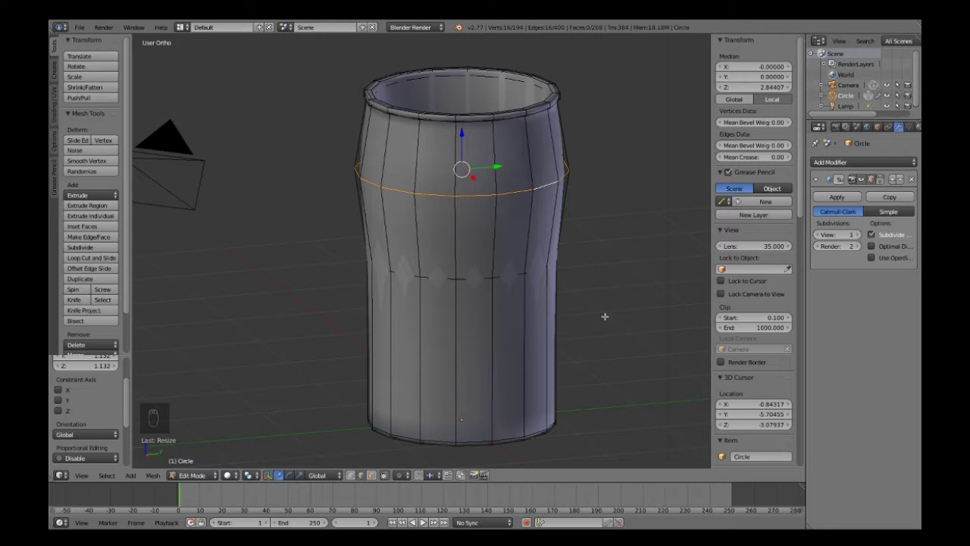
- Leave Edit Mode and orbit a perspective view of the bulging glass from the side
key(a)
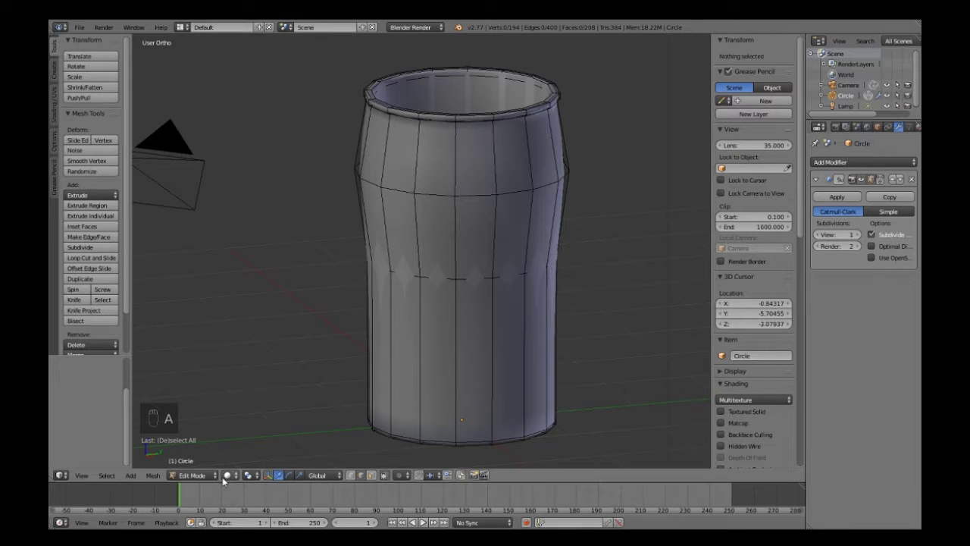
click(199, 479)
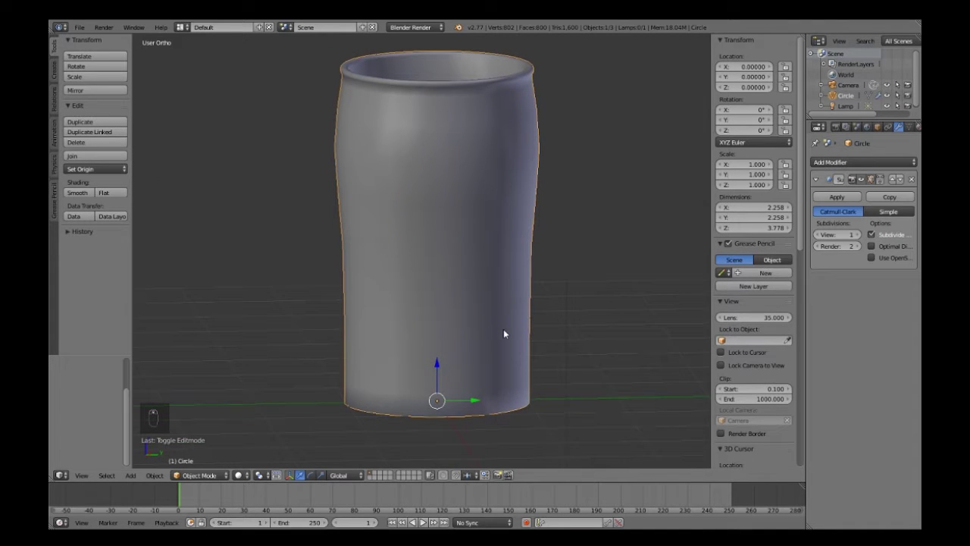
middle_click(507, 335)
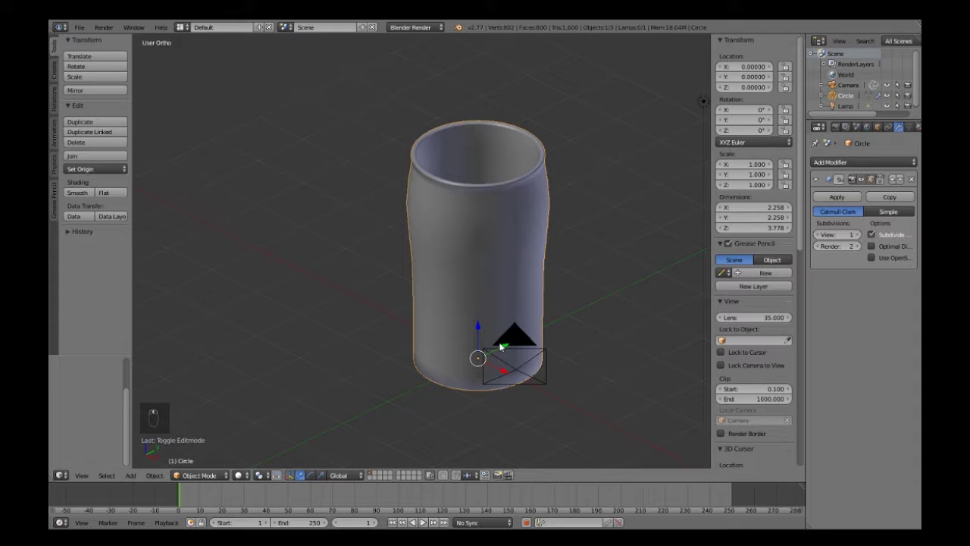
key(KP_5)
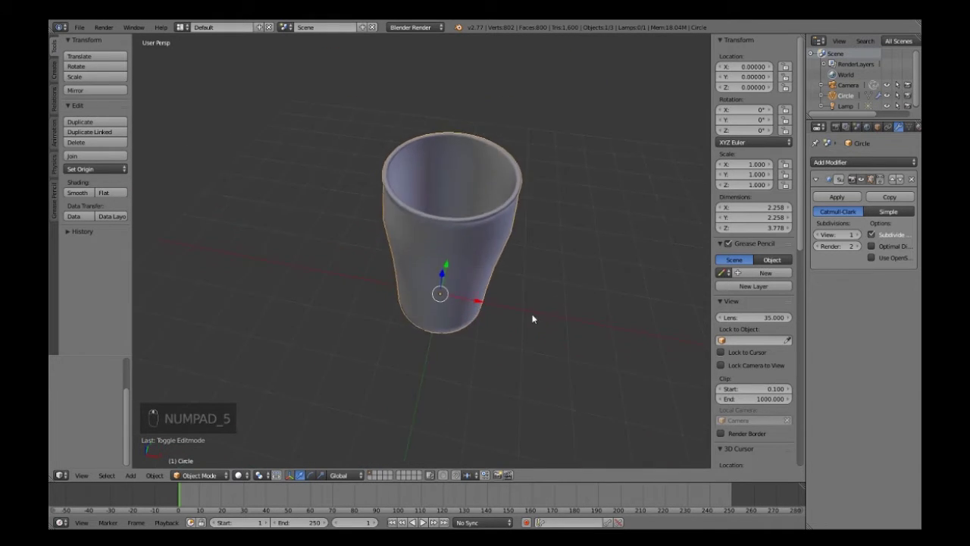
middle_click(577, 329)
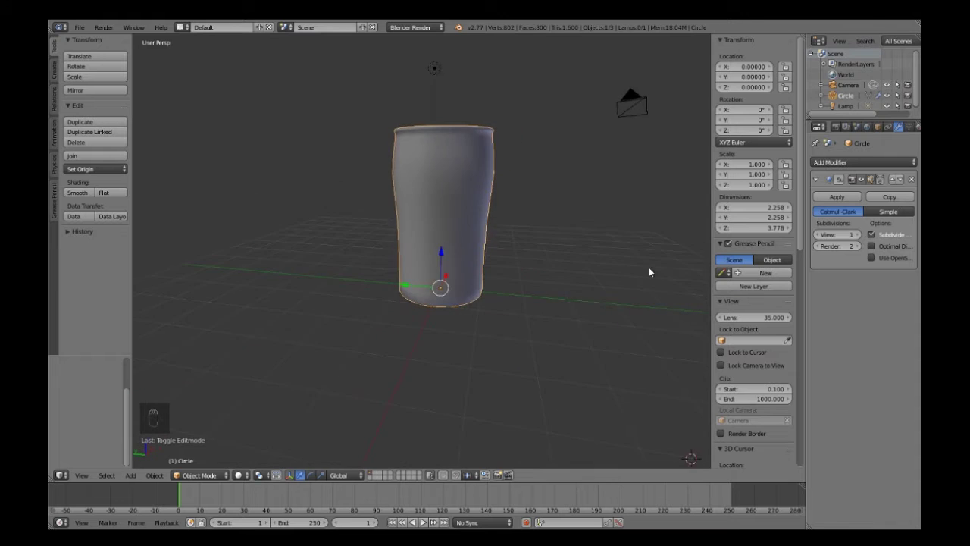
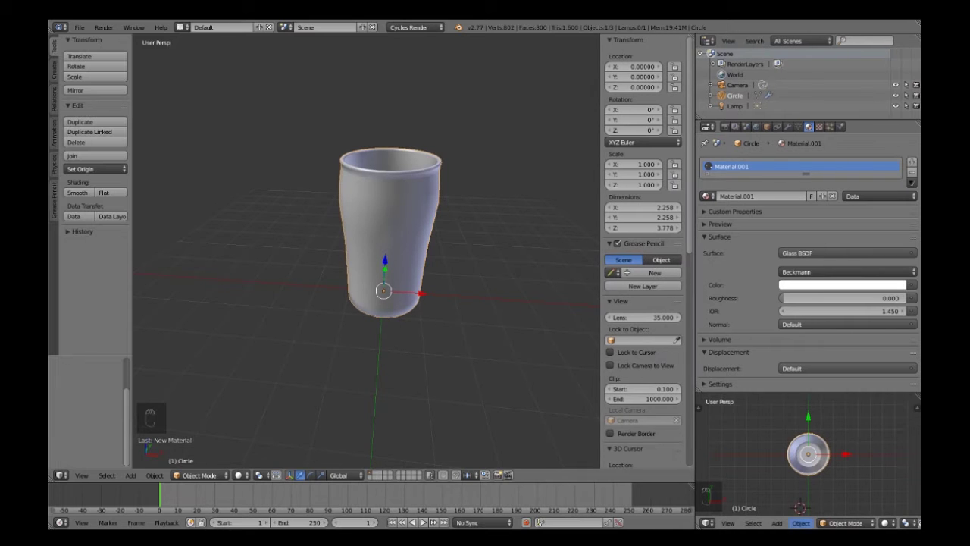
- Orbit the Cycles rendered preview to show the glass side-on
drag(890, 523, 839, 465)
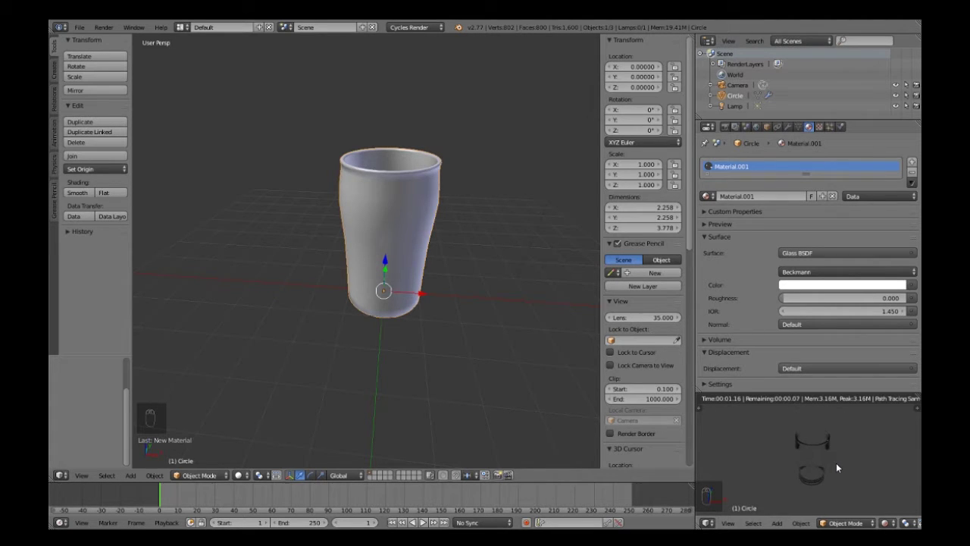
drag(848, 465, 706, 411)
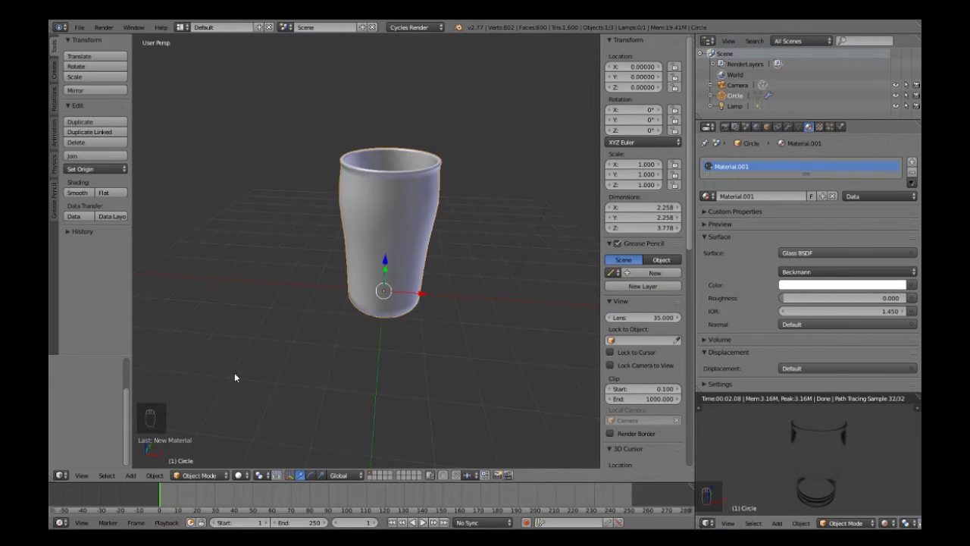
- Add a plane primitive beneath the glass's base
click(58, 68)
click(360, 347)
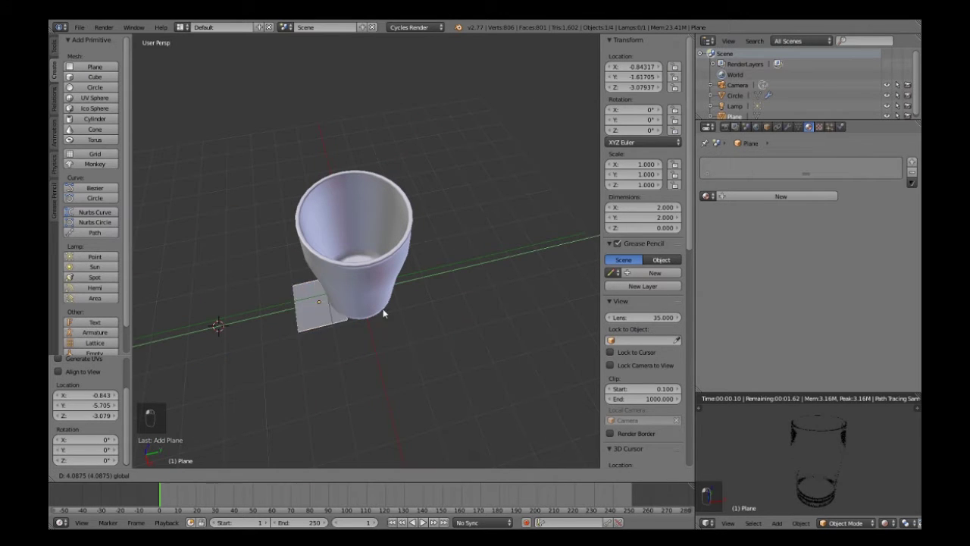